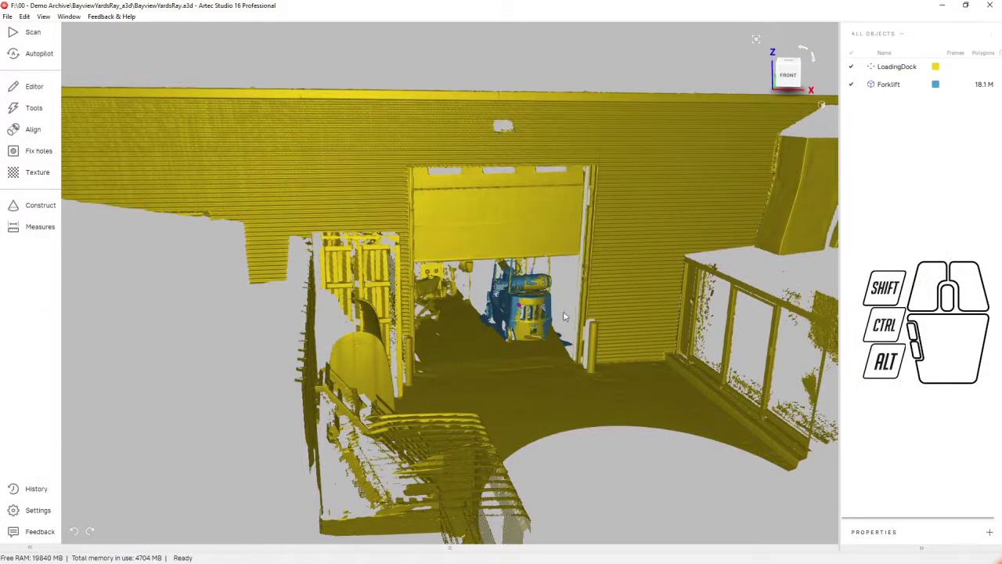
Orbit and zoom the 3D view to inspect the forklift within the loading dock scan.
{"action": "scroll", "scroll_direction": "up", "scroll_amount": 3}
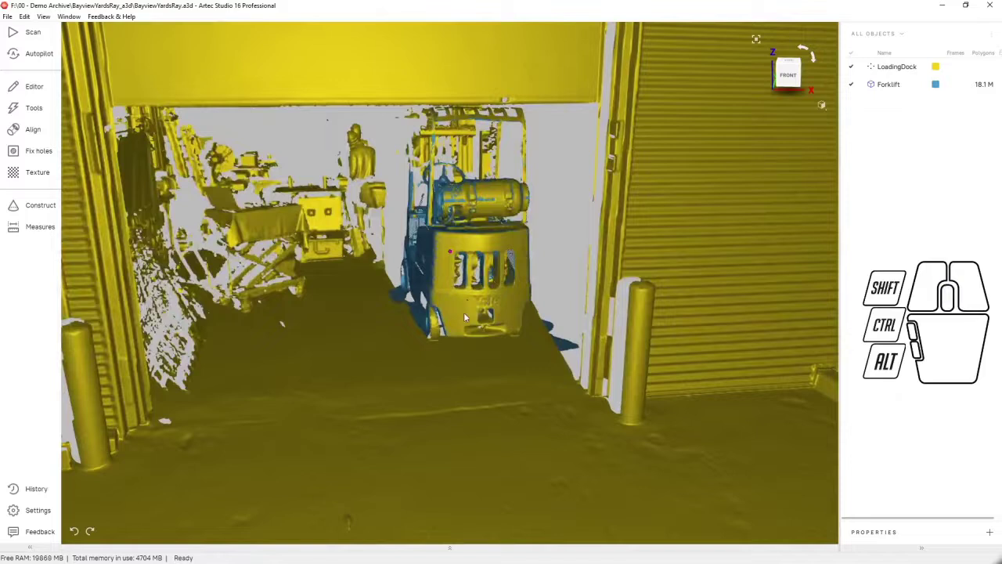
{"action": "right_click", "coordinate": [909, 340]}
{"action": "left_click", "coordinate": [908, 339]}
{"action": "left_click", "coordinate": [908, 339]}
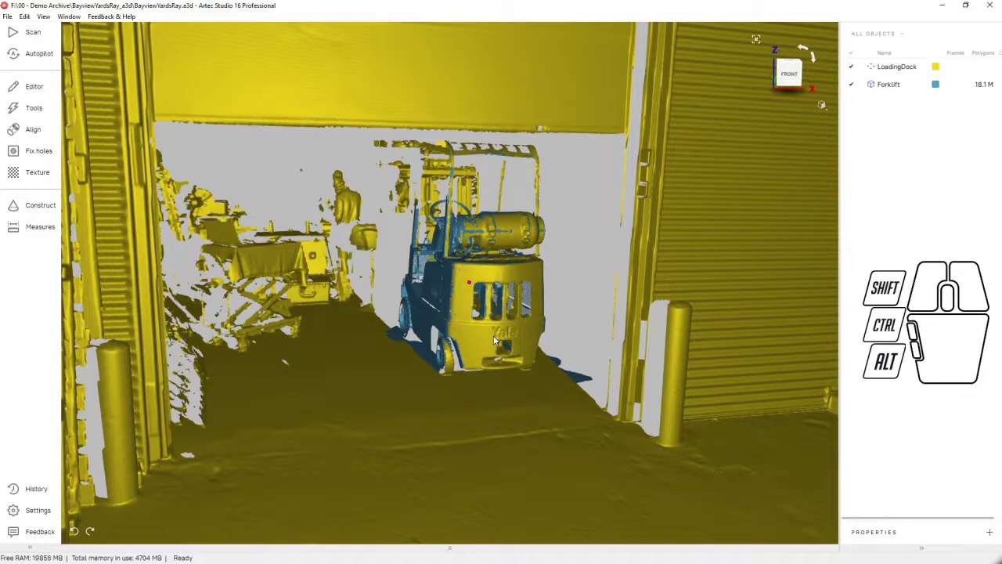
{"action": "left_click", "coordinate": [909, 340]}
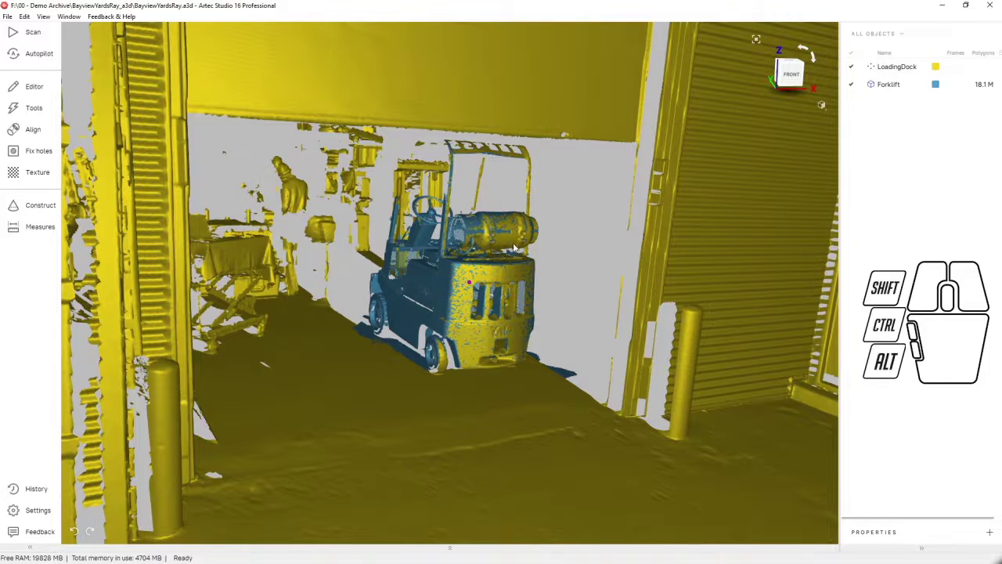
Bring up the Eraser tool from the Editor panel.
{"action": "left_click", "coordinate": [908, 340]}
{"action": "left_click", "coordinate": [908, 340]}
Paint a 2D select-through selection over the dock points around the forklift and hide the Forklift scan.
{"action": "left_click", "coordinate": [909, 339]}
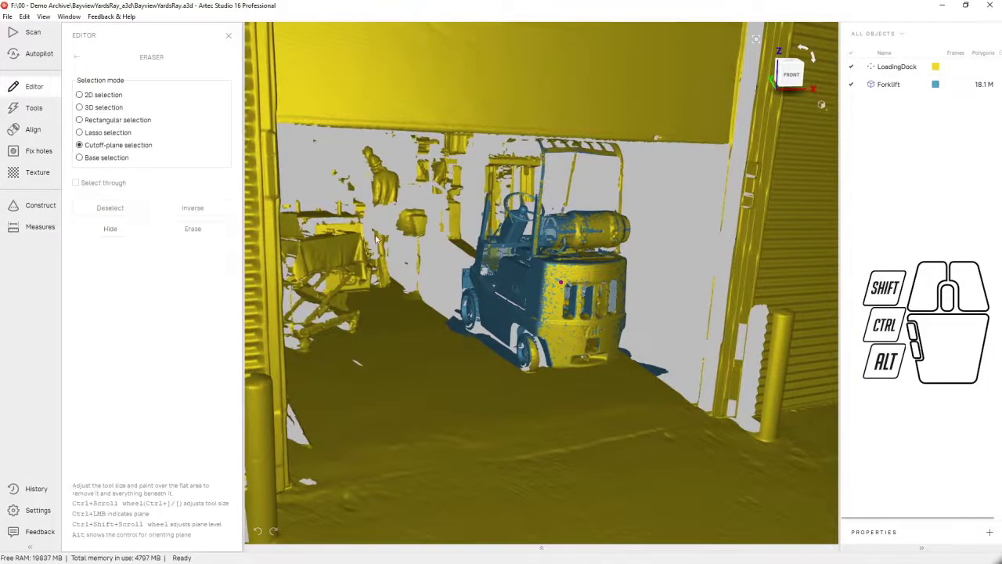
{"action": "left_click", "coordinate": [908, 340]}
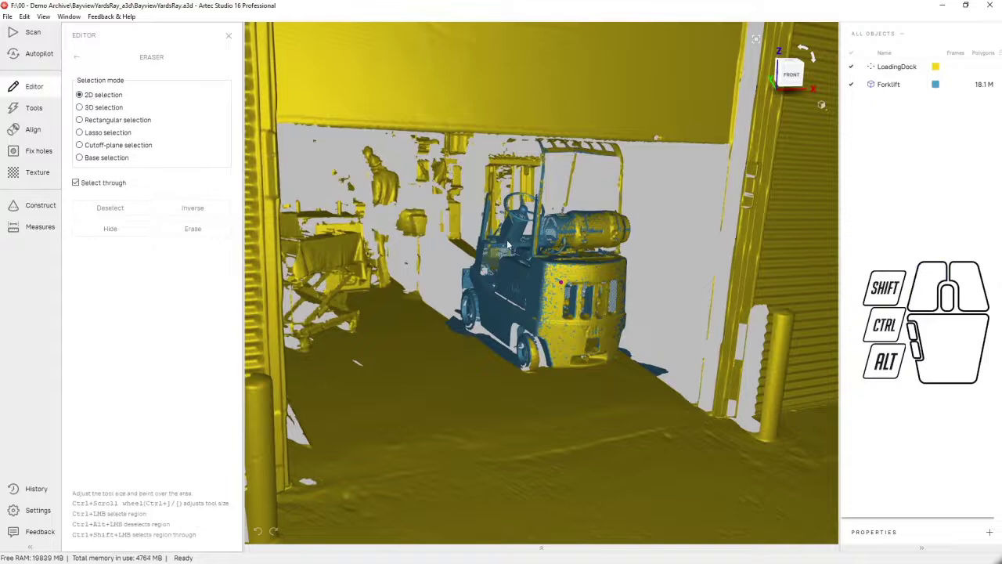
{"action": "double_click", "coordinate": [909, 340]}
{"action": "left_click", "coordinate": [908, 339]}
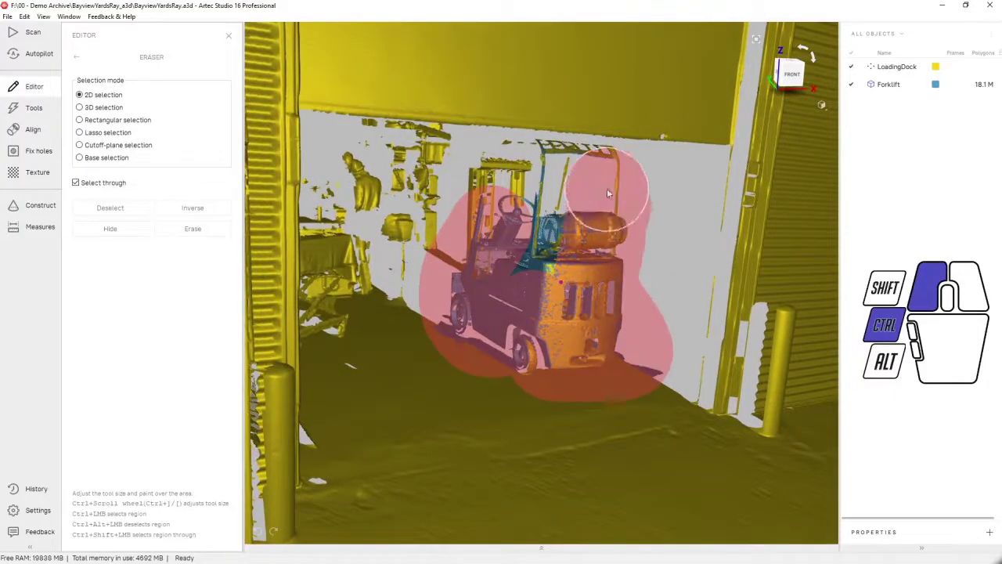
{"action": "left_click", "coordinate": [908, 340]}
{"action": "left_click", "coordinate": [908, 340]}
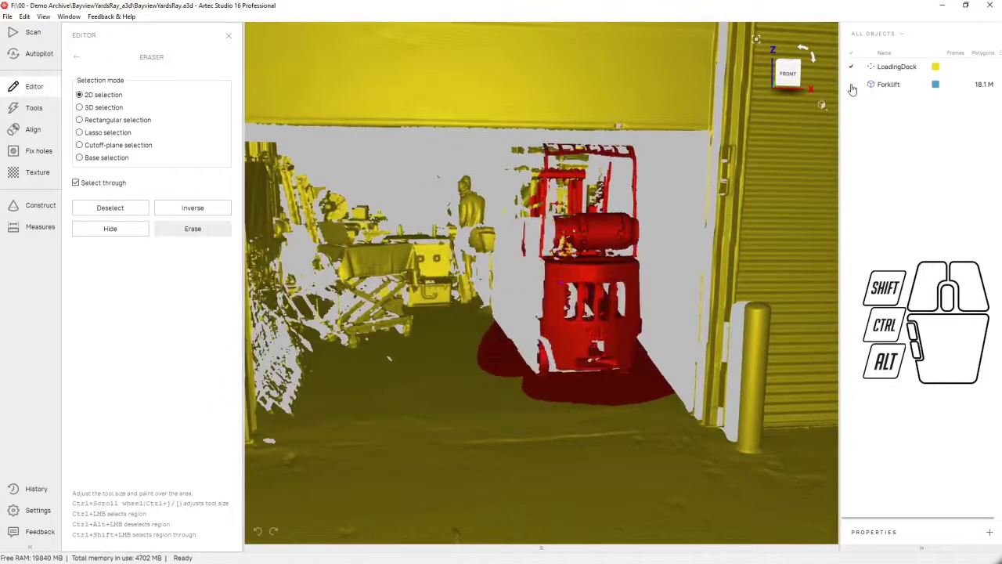
Toggle Forklift and LoadingDock visibility to check the selected dock points from several angles.
{"action": "left_click", "coordinate": [908, 340]}
{"action": "scroll", "scroll_direction": "down", "scroll_amount": 3}
{"action": "left_click", "coordinate": [908, 340]}
{"action": "left_click", "coordinate": [908, 340]}
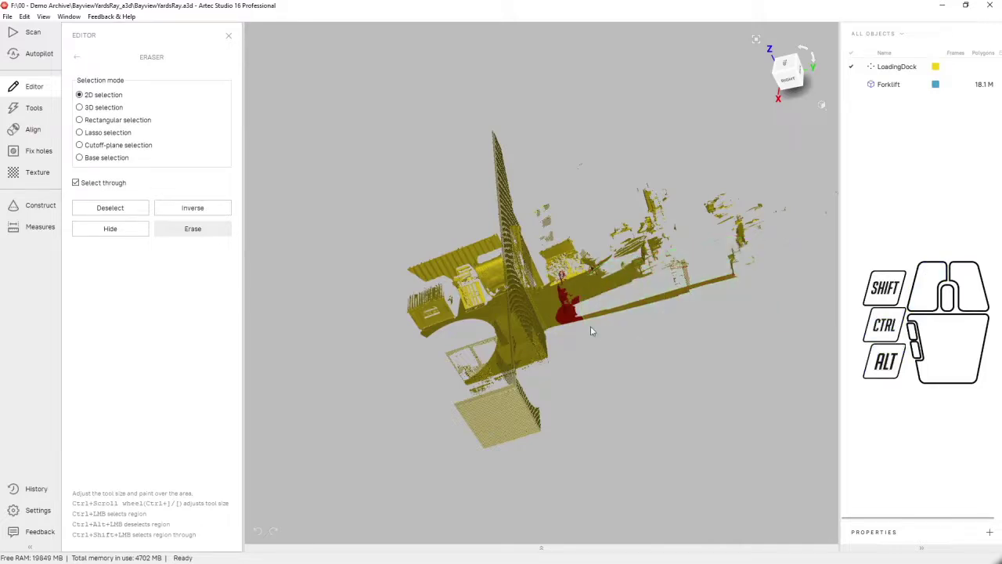
{"action": "left_click", "coordinate": [908, 340]}
{"action": "scroll", "scroll_direction": "up", "scroll_amount": 3}
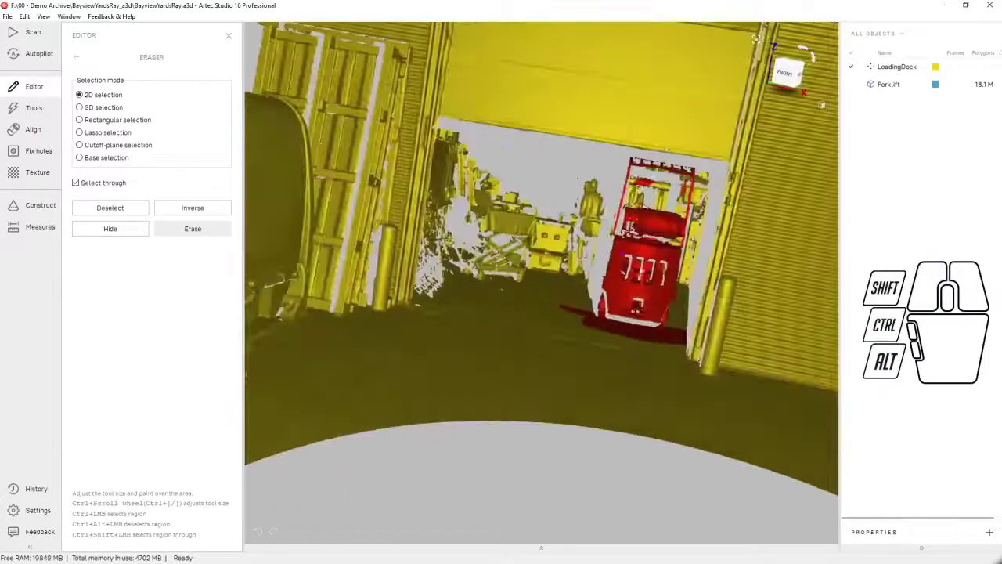
{"action": "left_click", "coordinate": [909, 340]}
{"action": "left_click", "coordinate": [909, 340]}
{"action": "left_click", "coordinate": [908, 340]}
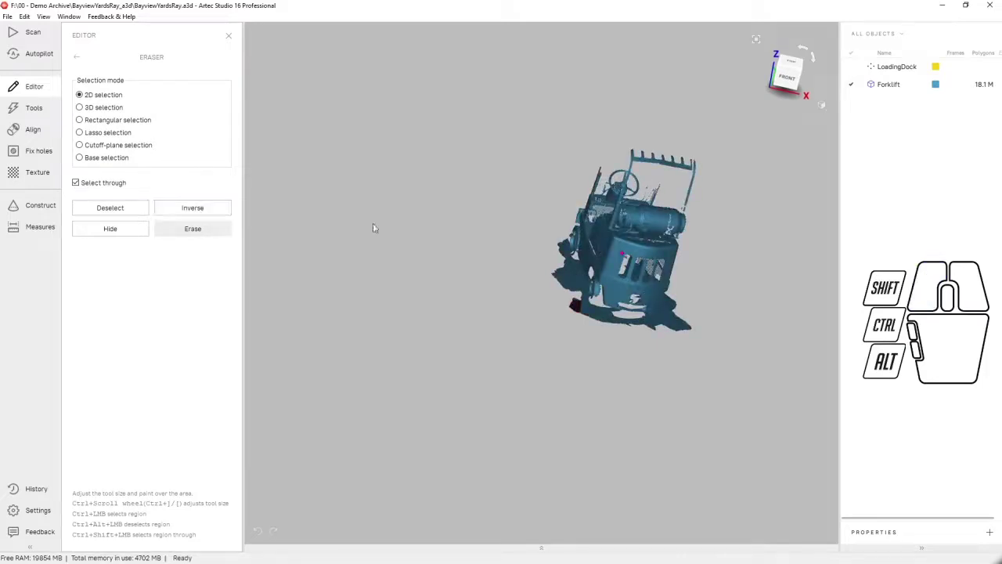
{"action": "left_click", "coordinate": [908, 340]}
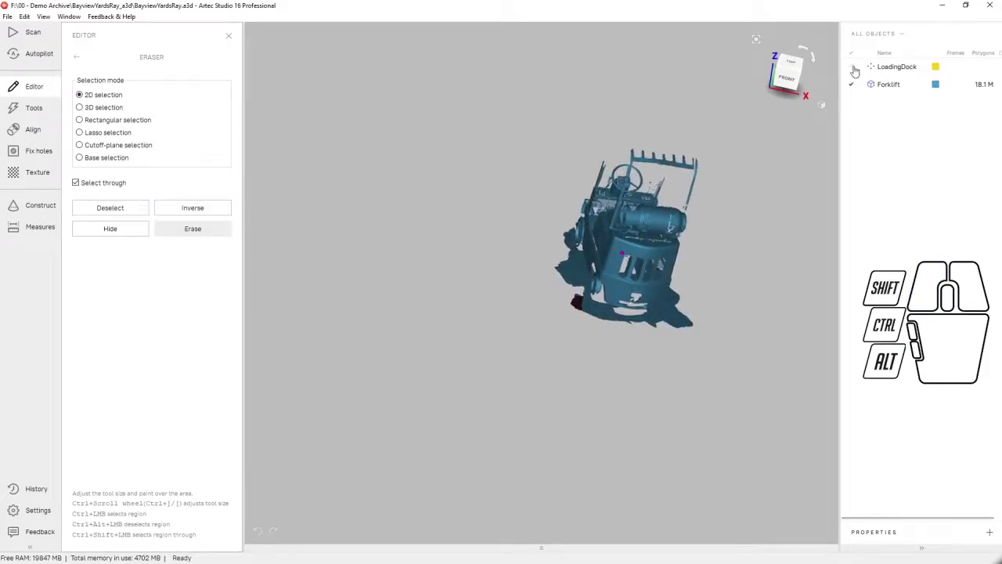
{"action": "left_click", "coordinate": [908, 340]}
Refine the selection around the wheels, keep the floor out of it, and erase the overlapping dock points.
{"action": "left_click", "coordinate": [909, 340]}
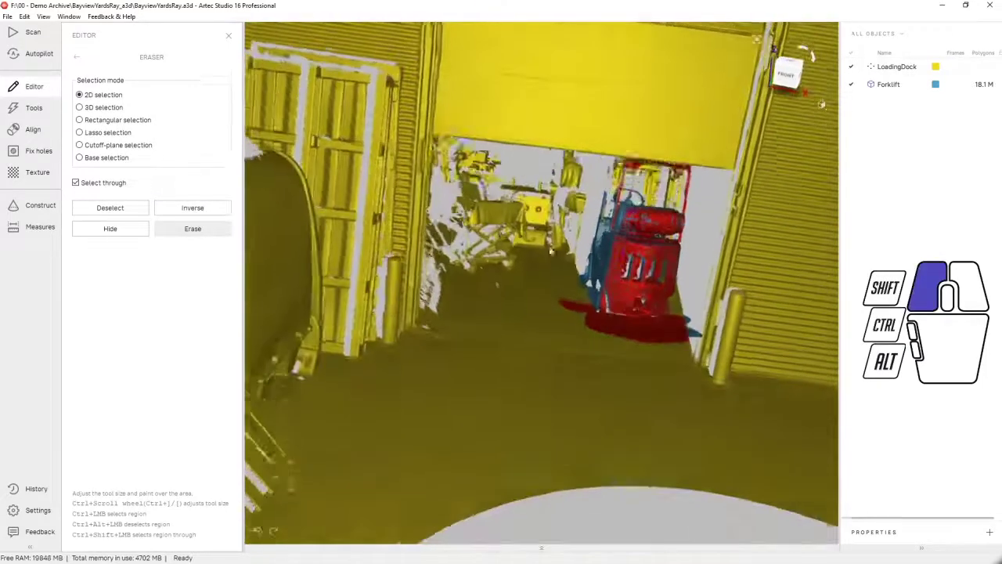
{"action": "right_click", "coordinate": [908, 340]}
{"action": "double_click", "coordinate": [908, 340]}
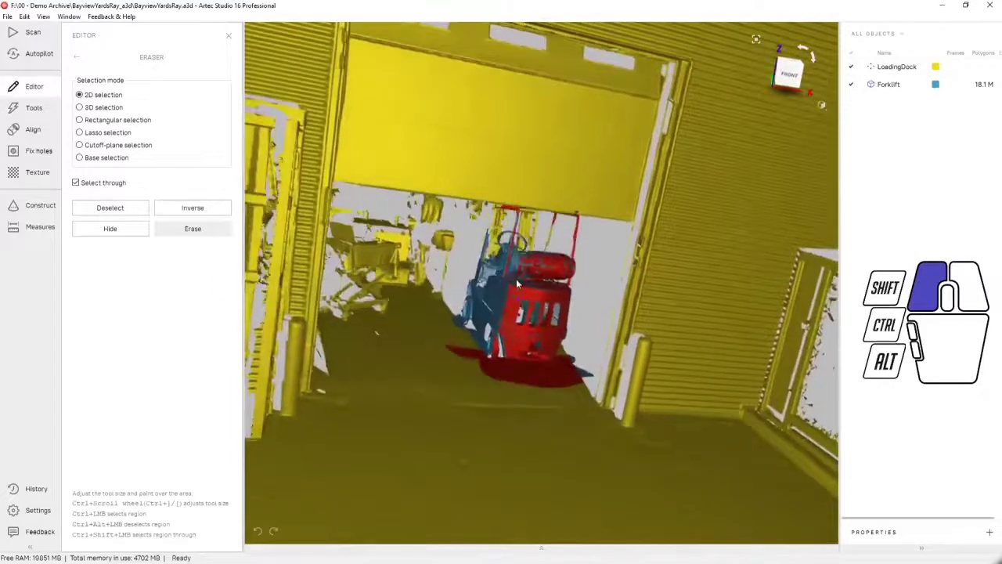
{"action": "scroll", "scroll_direction": "up", "scroll_amount": 3}
{"action": "middle_click", "coordinate": [908, 339]}
{"action": "left_click", "coordinate": [908, 339]}
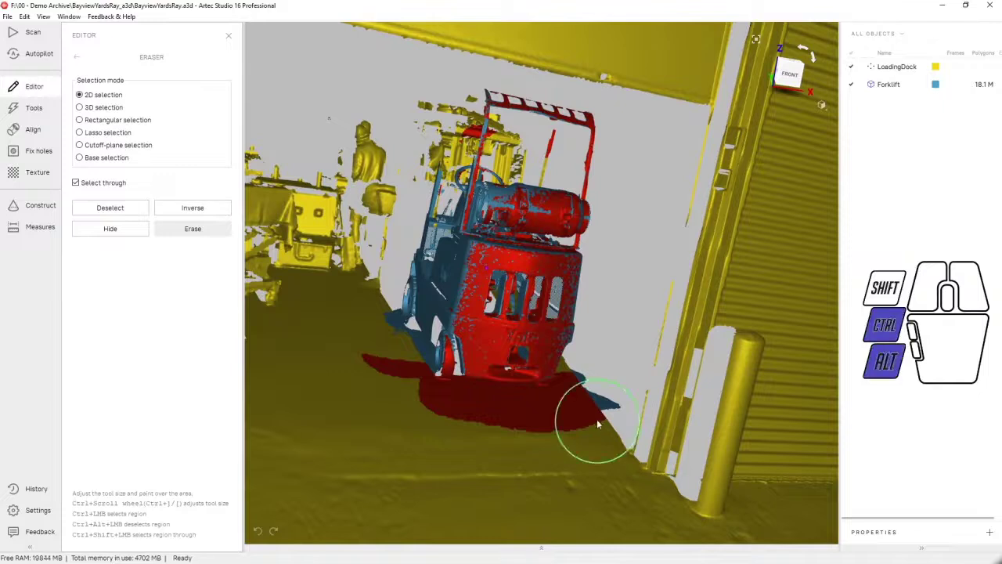
{"action": "left_click", "coordinate": [908, 340]}
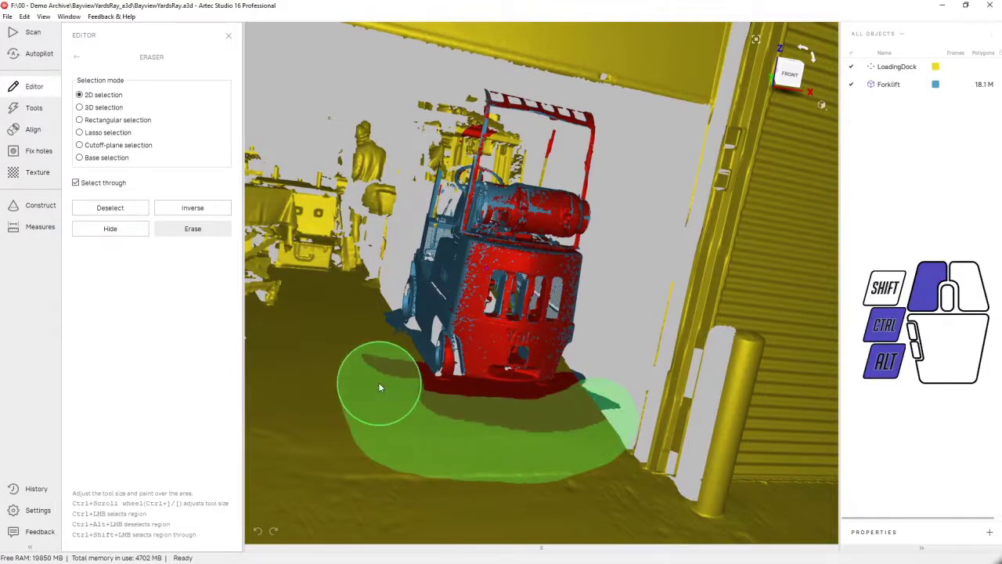
{"action": "left_click", "coordinate": [909, 340]}
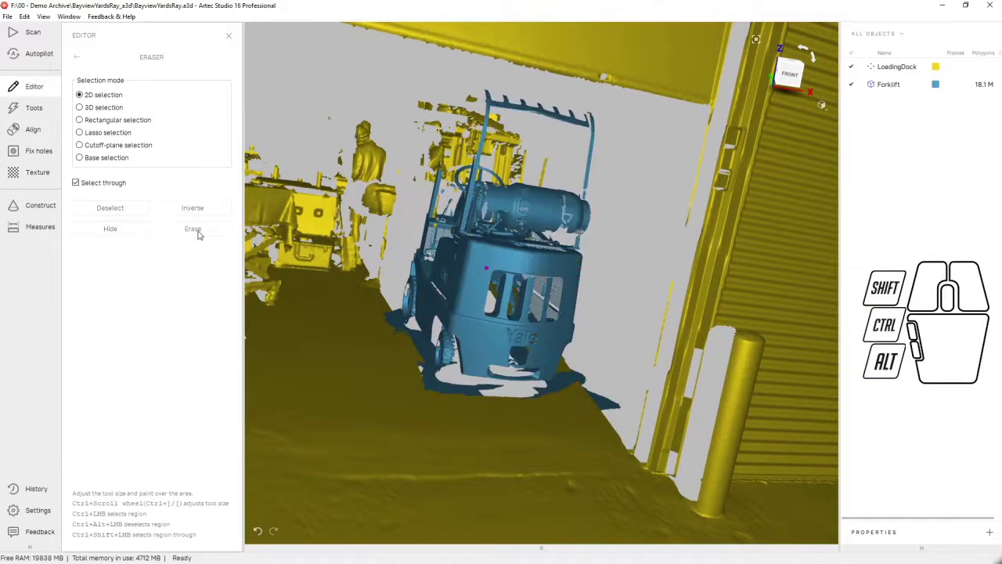
{"action": "left_click", "coordinate": [909, 340]}
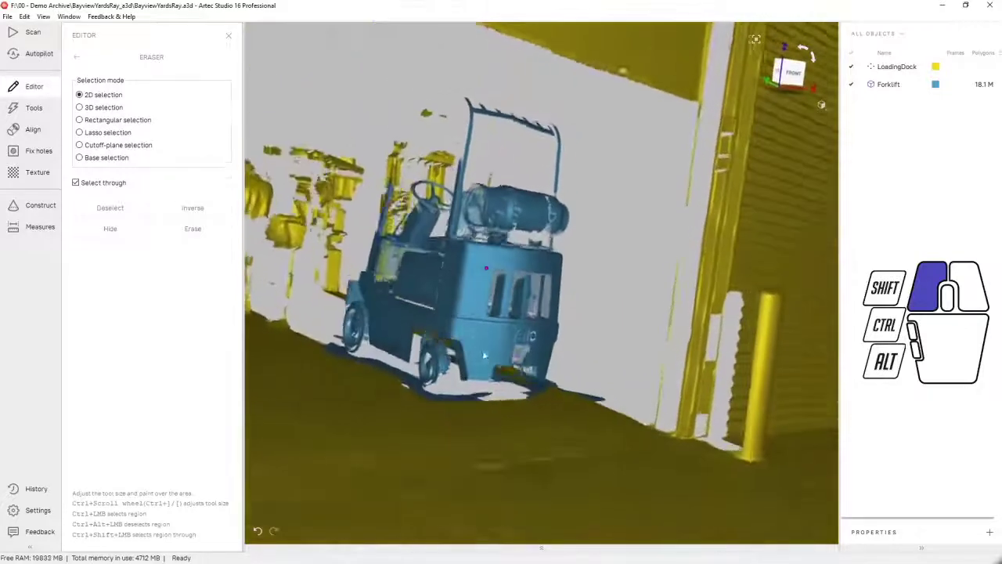
{"action": "scroll", "scroll_direction": "down", "scroll_amount": 3}
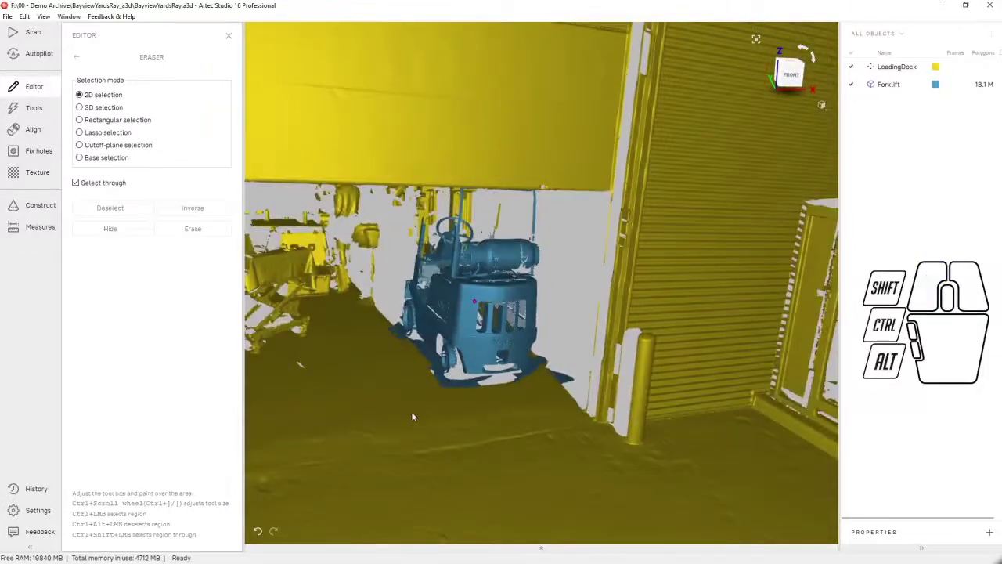